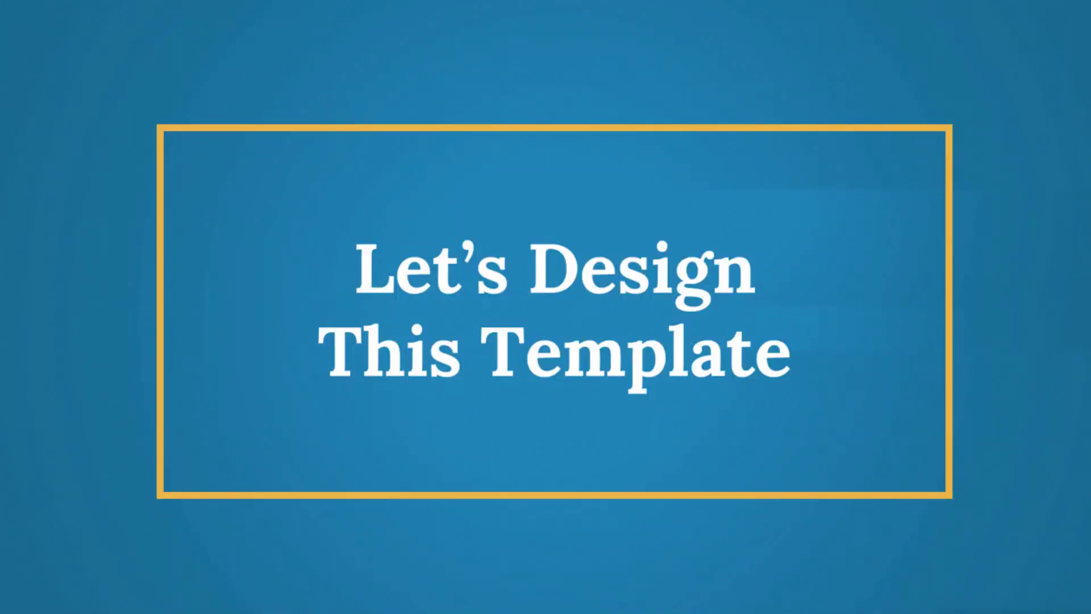
Step: Delete the unwanted placeholder to clear space below the 'Sales Performance Presentation' title
{"action": "key", "text": "Delete"}
Step: Draw a dark slate circle under the title and add overlapping copies curving down to the lower right
{"action": "left_click_drag", "start_coordinate": [296, 125], "coordinate": [473, 256]}
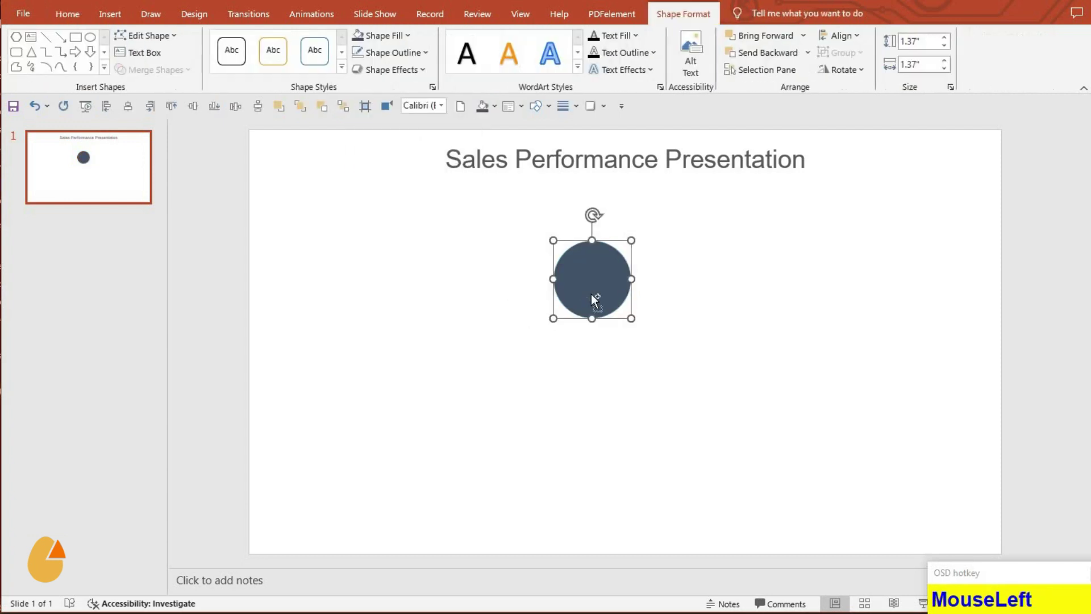
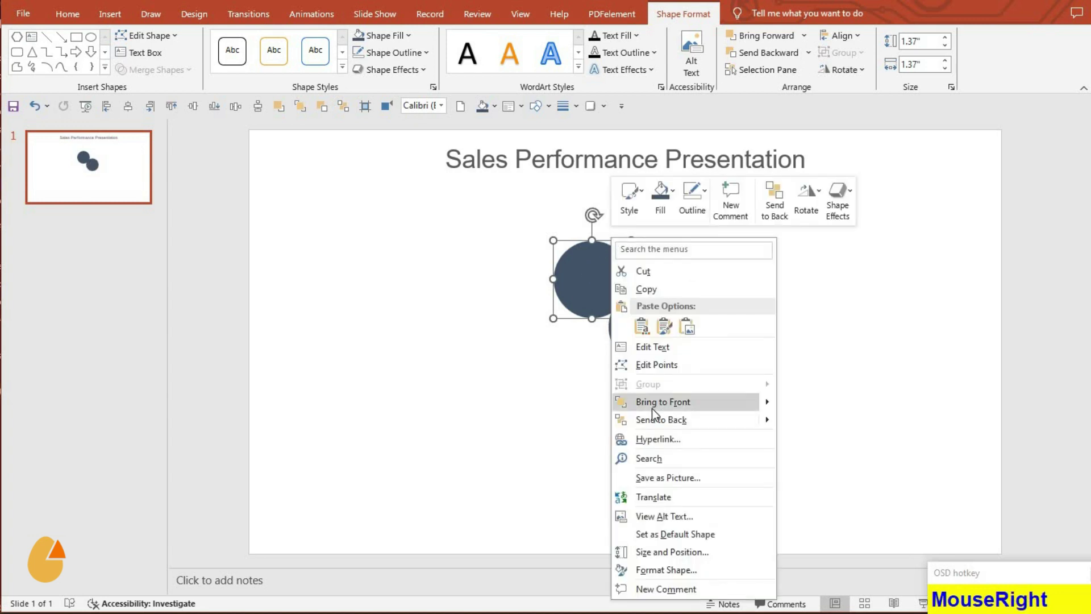
{"action": "left_click_drag", "start_coordinate": [655, 413], "coordinate": [643, 396]}
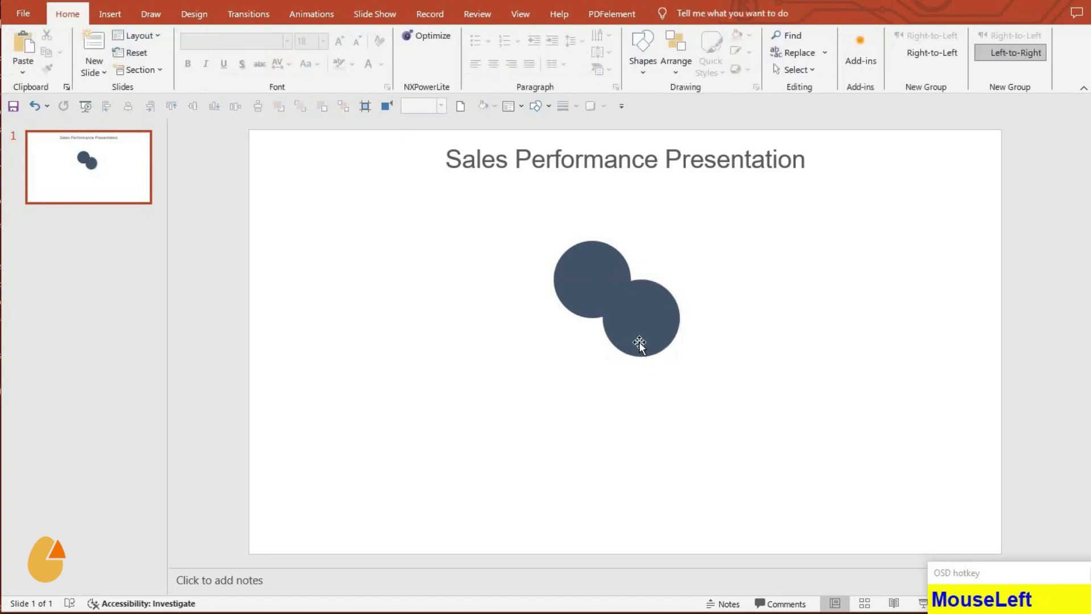
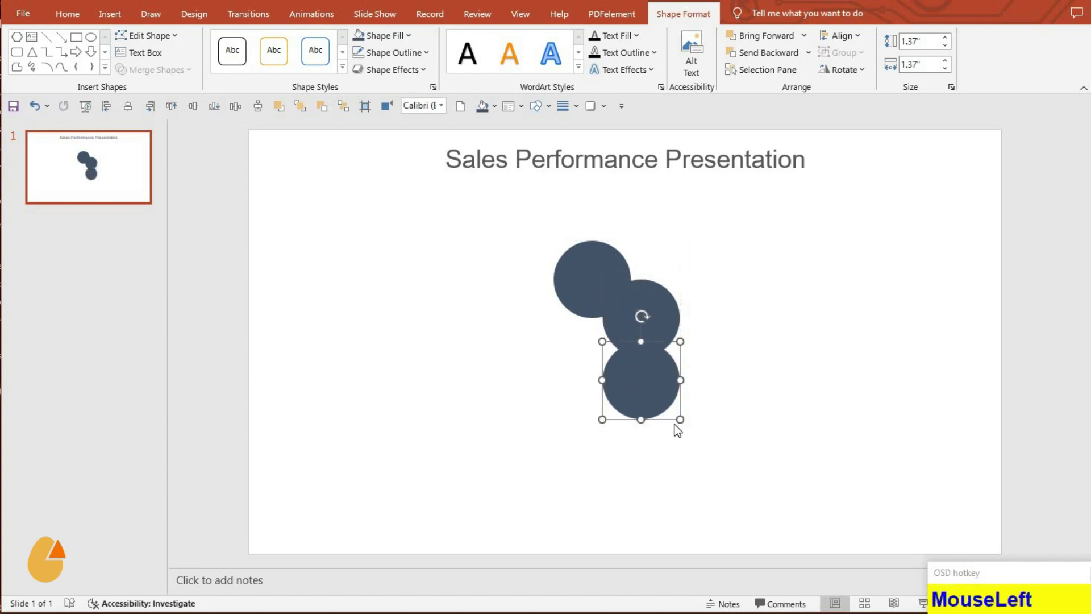
{"action": "right_click", "coordinate": [669, 425]}
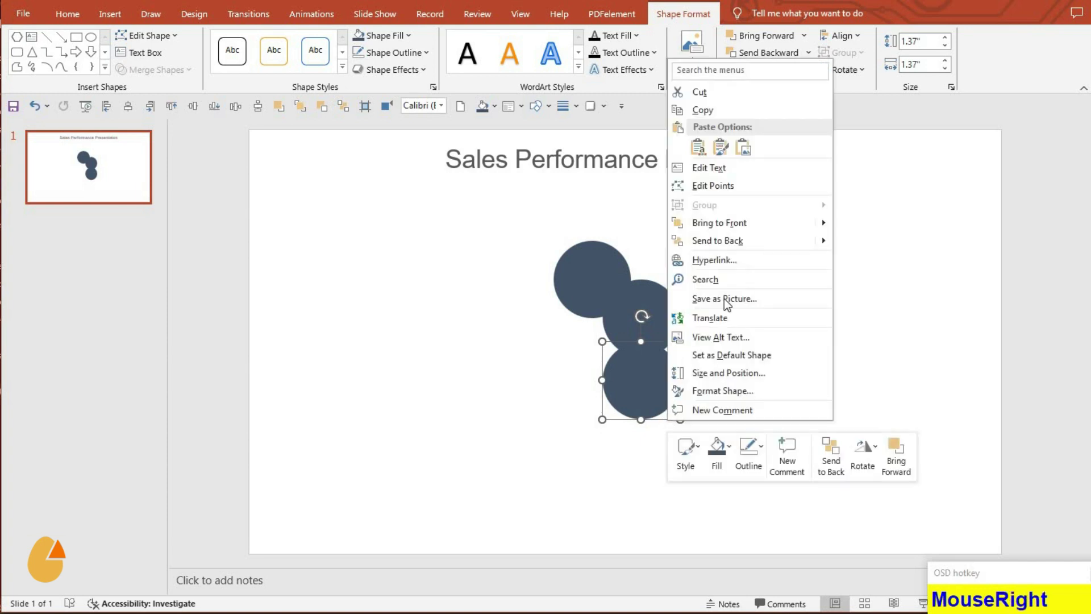
{"action": "left_click", "coordinate": [758, 254]}
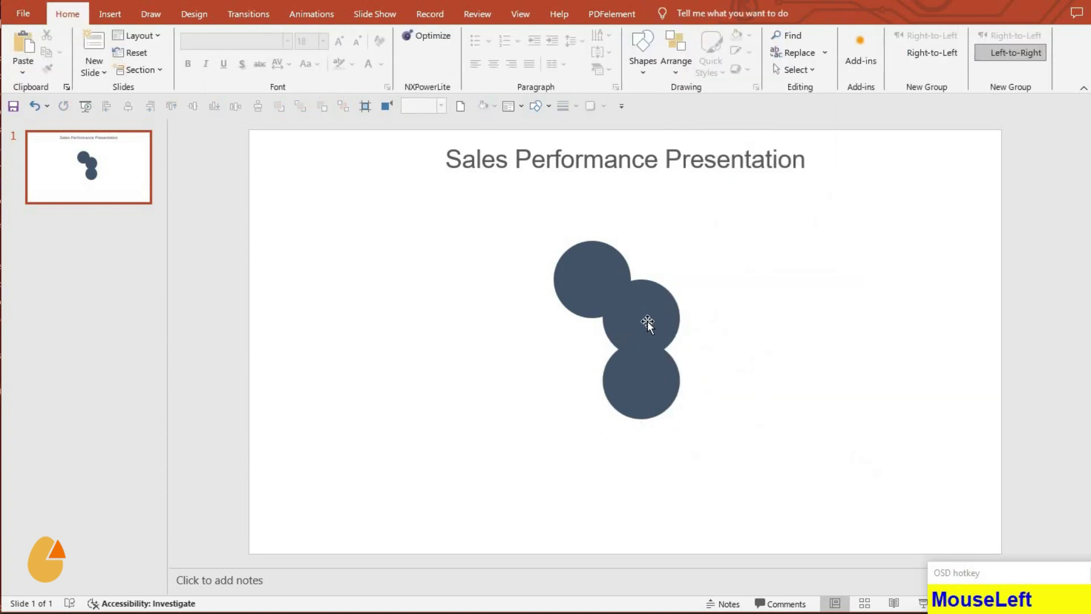
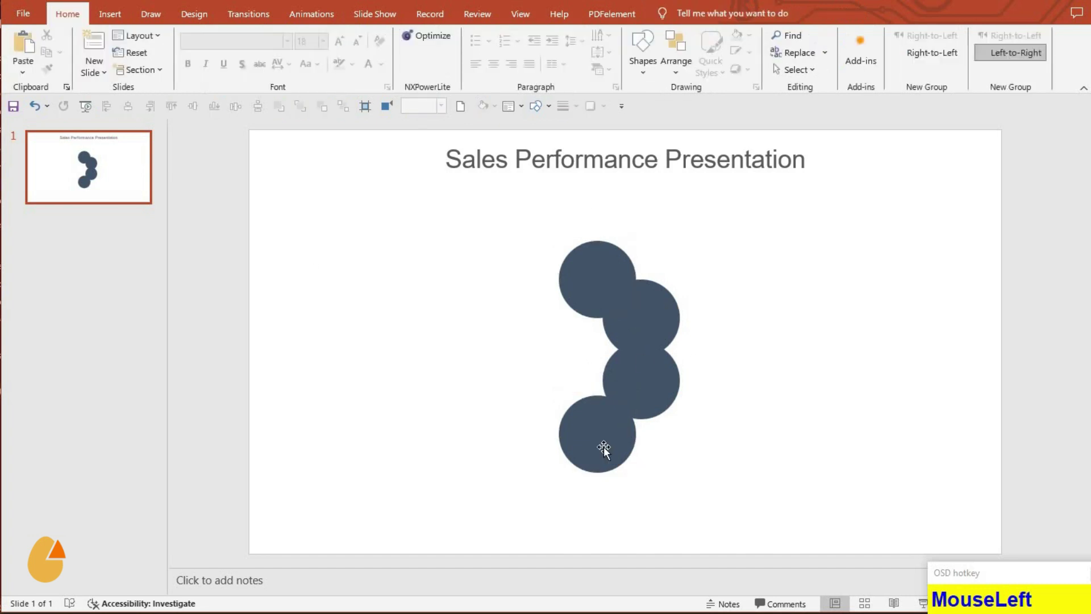
Step: Add a circle copy on the left side and align it to the same height as its neighbour
{"action": "left_click_drag", "start_coordinate": [641, 423], "coordinate": [691, 229]}
{"action": "left_click_drag", "start_coordinate": [692, 229], "coordinate": [595, 448]}
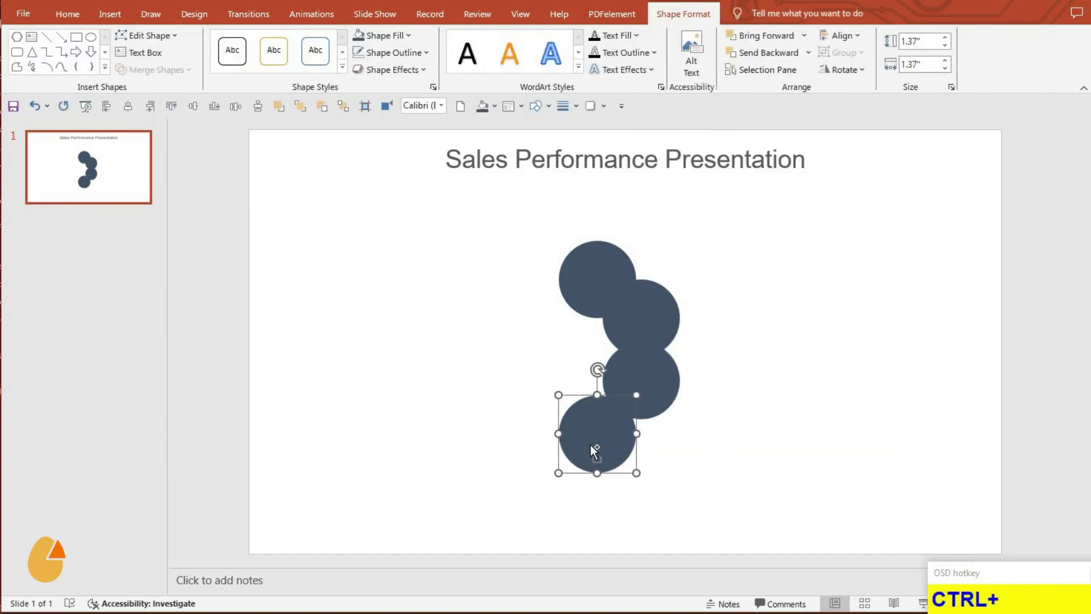
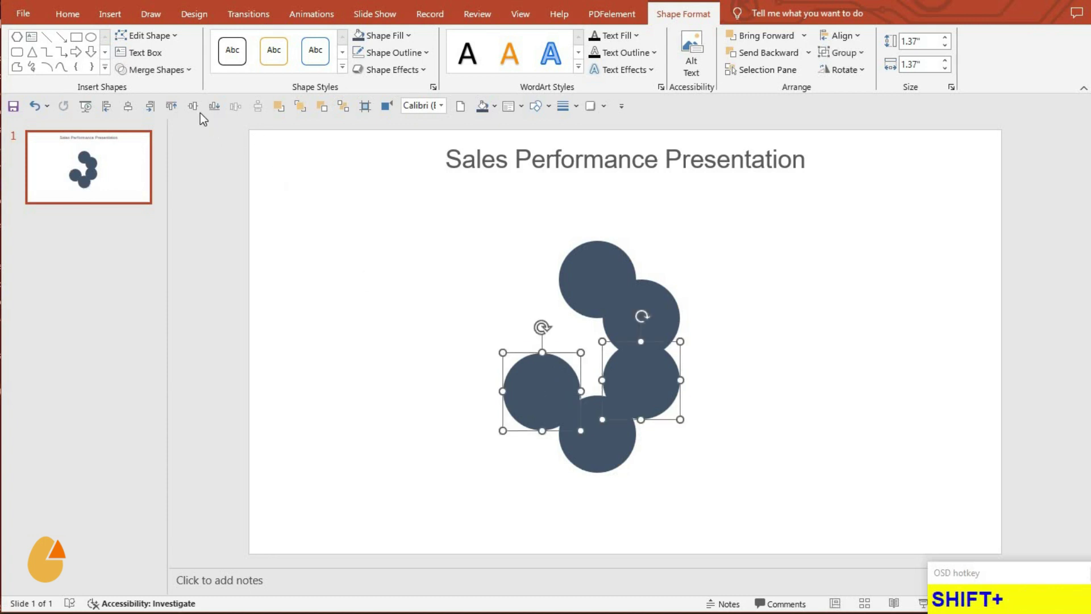
{"action": "left_click", "coordinate": [202, 115]}
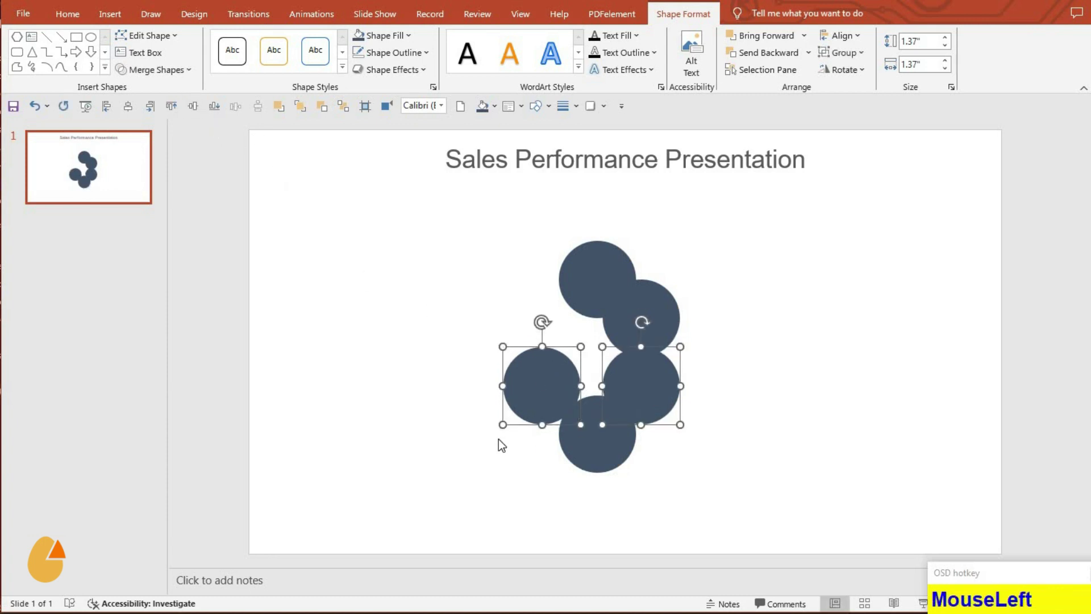
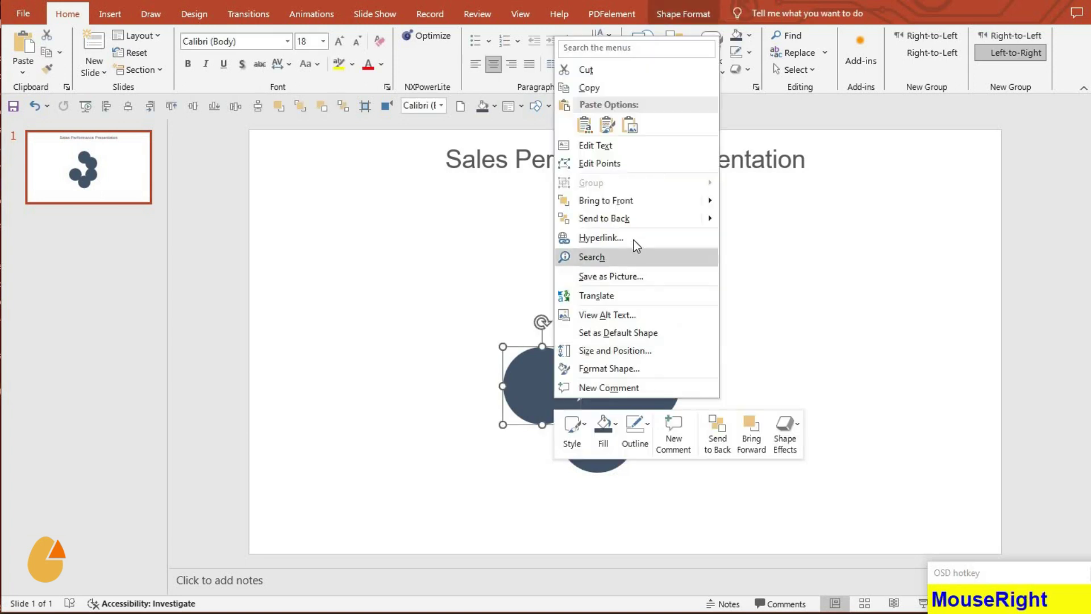
{"action": "left_click", "coordinate": [648, 224]}
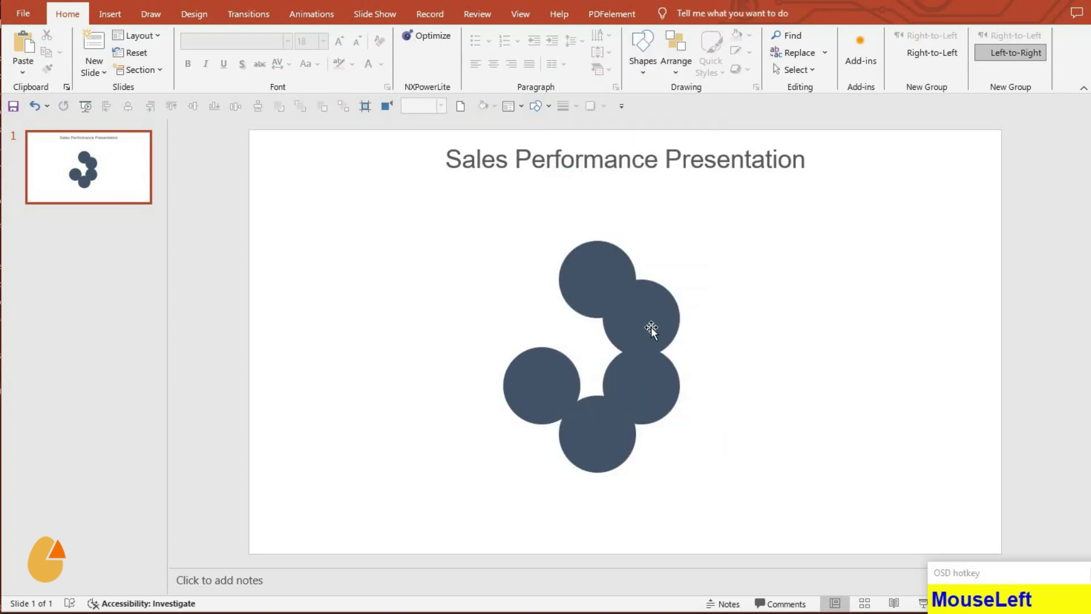
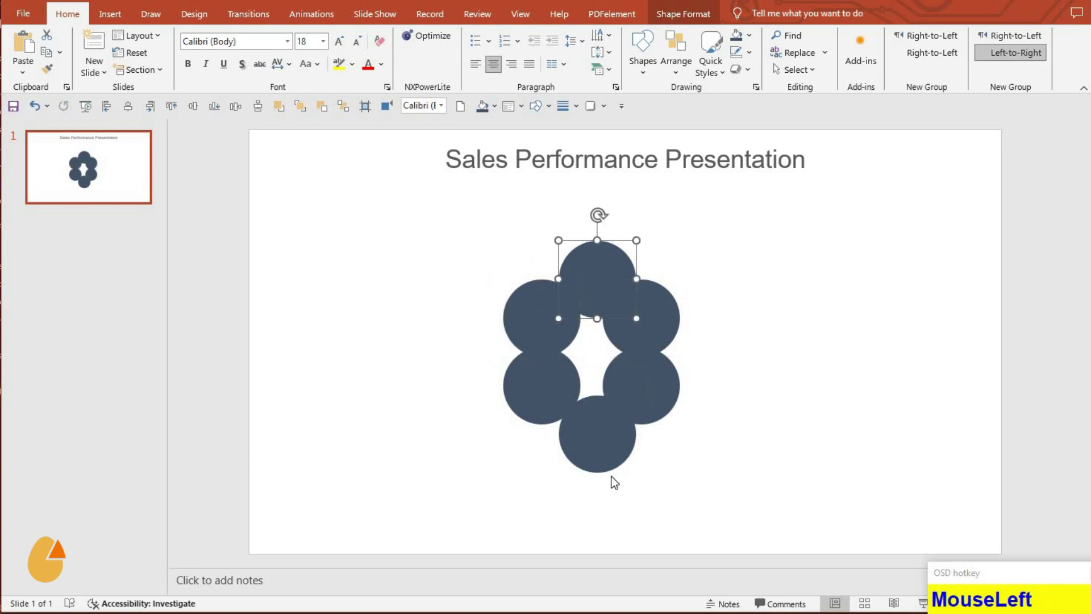
Step: Select the top and bottom circles of the closed six-circle ring together
{"action": "left_click", "coordinate": [609, 460]}
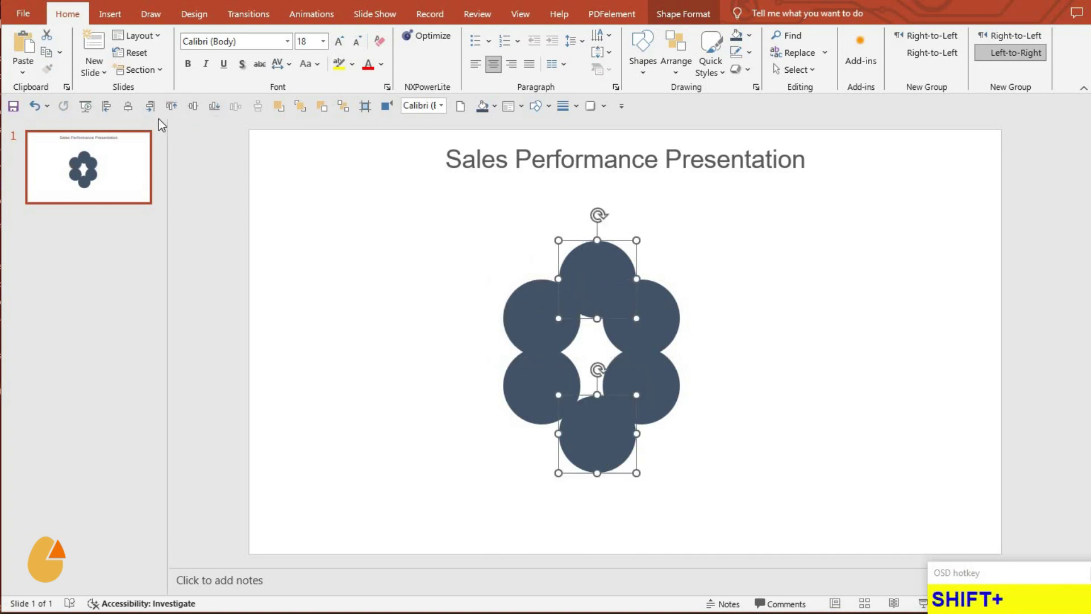
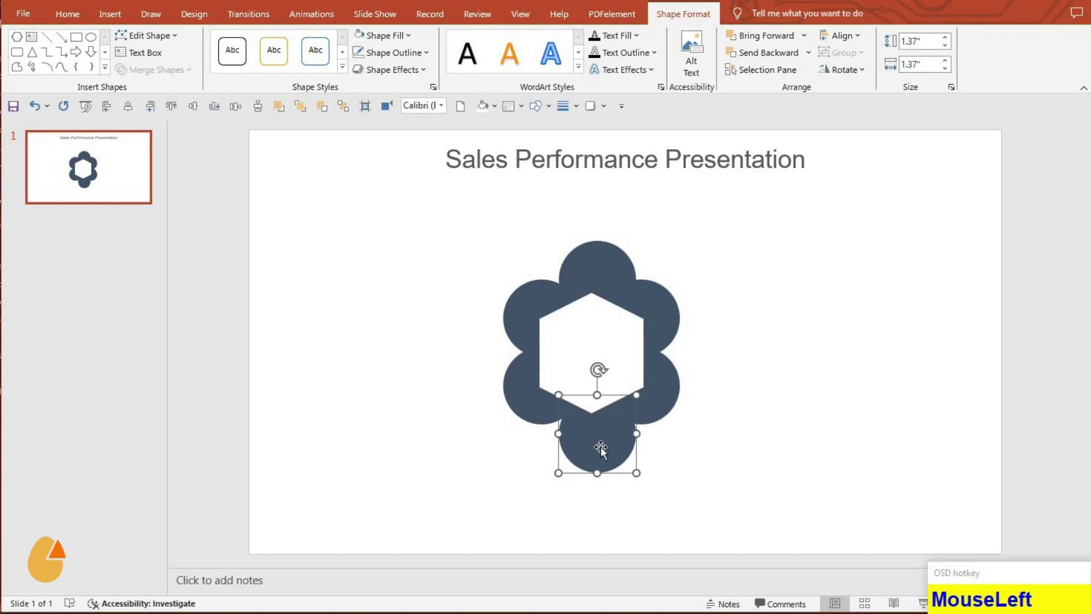
Step: Nudge the white hexagon into the ring's centre, then shrink a pasted circle to fit inside the top circle and select both
{"action": "key", "text": "Up"}
{"action": "key", "text": "Up"}
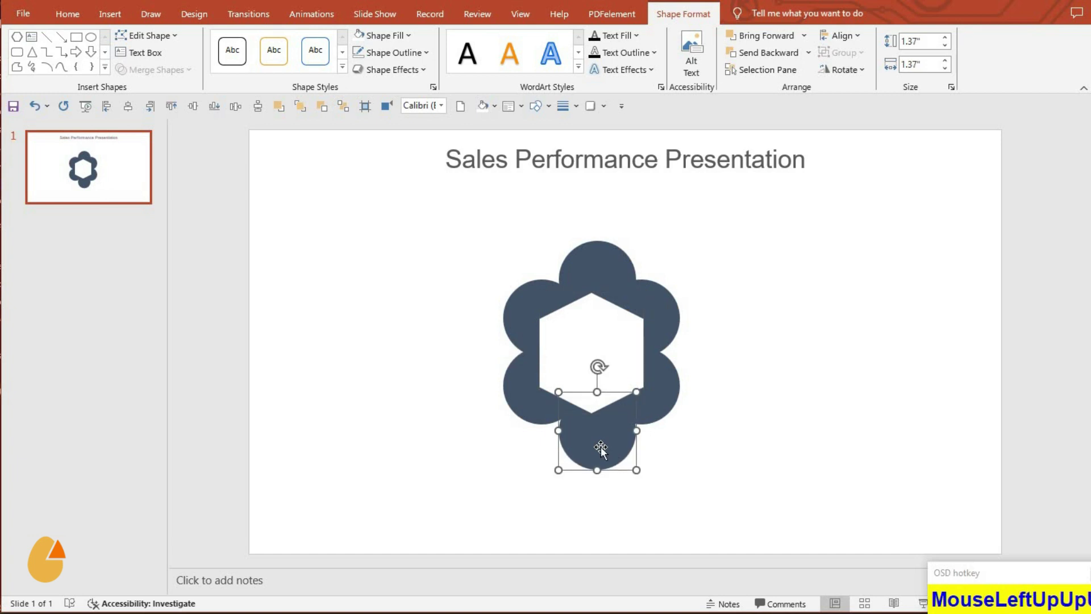
{"action": "key", "text": "Left"}
{"action": "key", "text": "Left"}
{"action": "key", "text": "Up"}
{"action": "key", "text": "Up"}
{"action": "key", "text": "Up"}
{"action": "type", "text": "..."}
{"action": "left_click_drag", "start_coordinate": [675, 493], "coordinate": [623, 256]}
{"action": "left_click", "coordinate": [608, 283]}
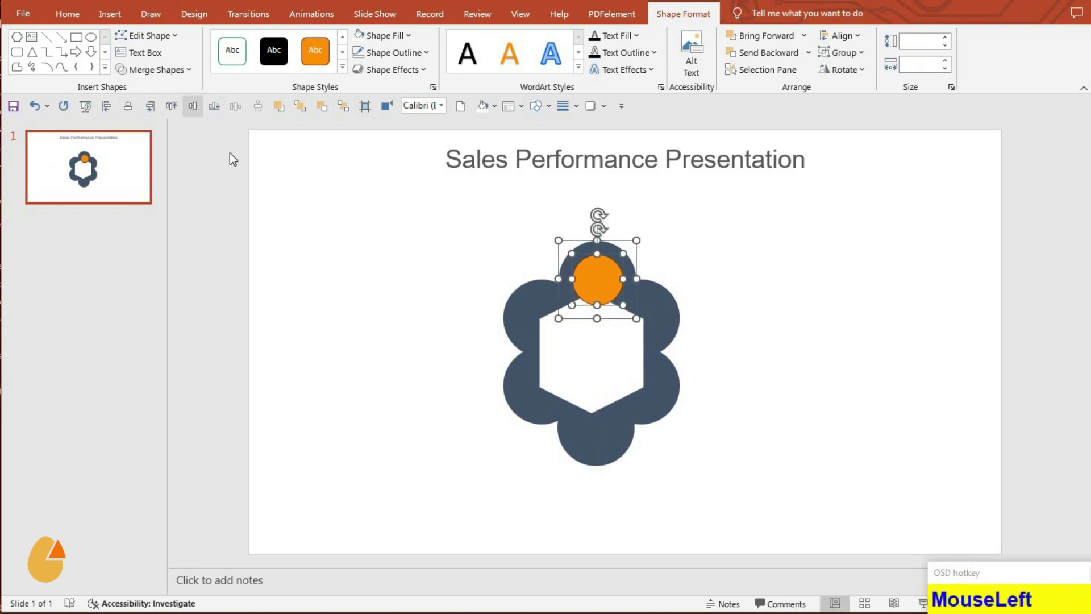
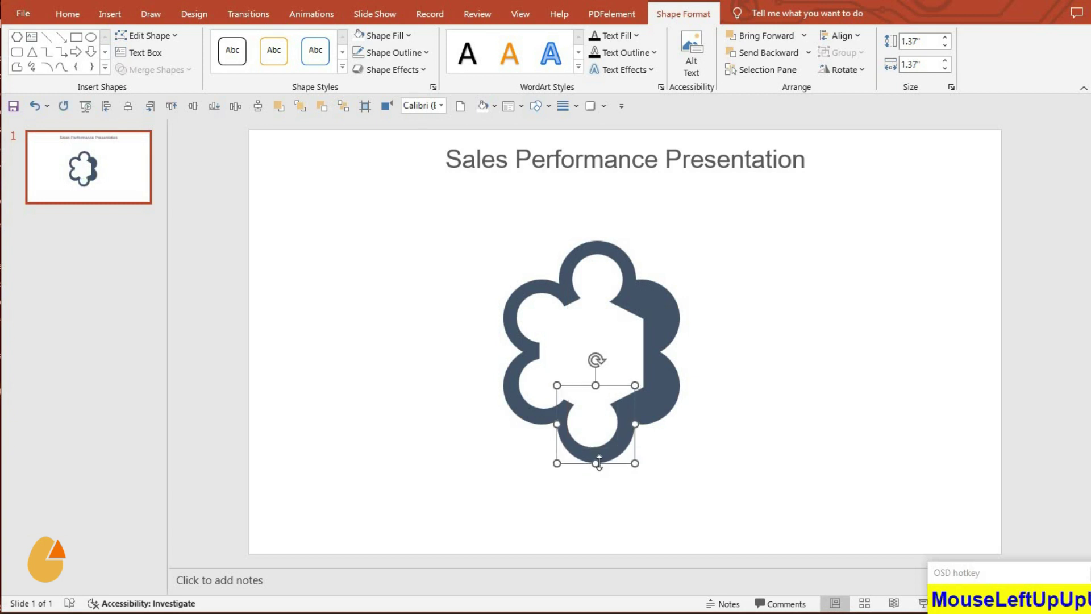
Step: Select the bottom circle with its inner circle and centre them for subtracting the hole
{"action": "left_click", "coordinate": [633, 469]}
{"action": "left_click", "coordinate": [279, 245]}
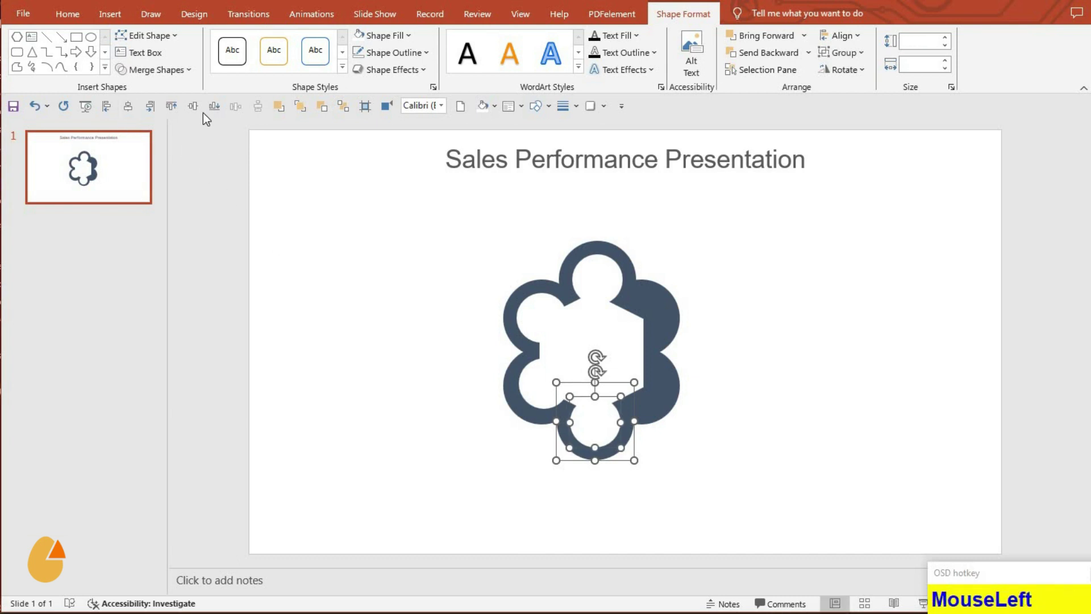
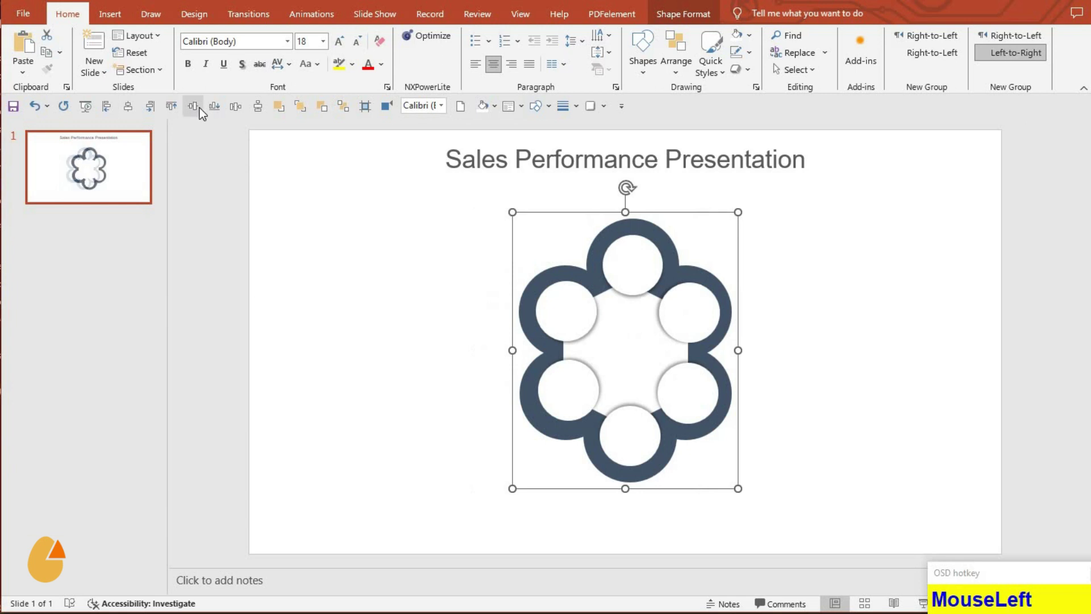
Step: Nudge the grouped flower ring with its white shadowed inner circles down into position
{"action": "key", "text": "Down"}
{"action": "key", "text": "Down"}
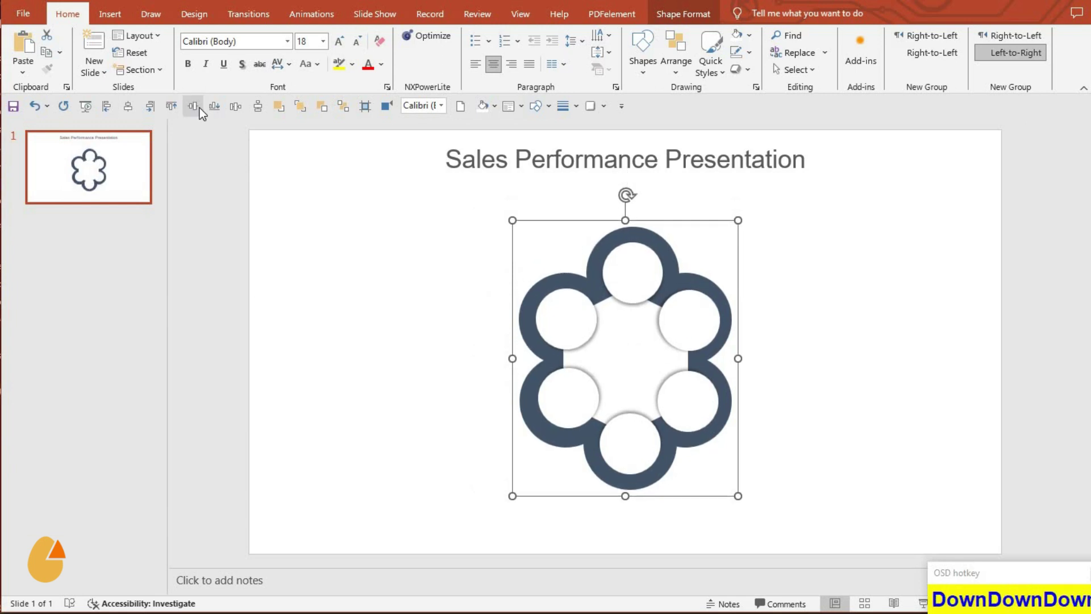
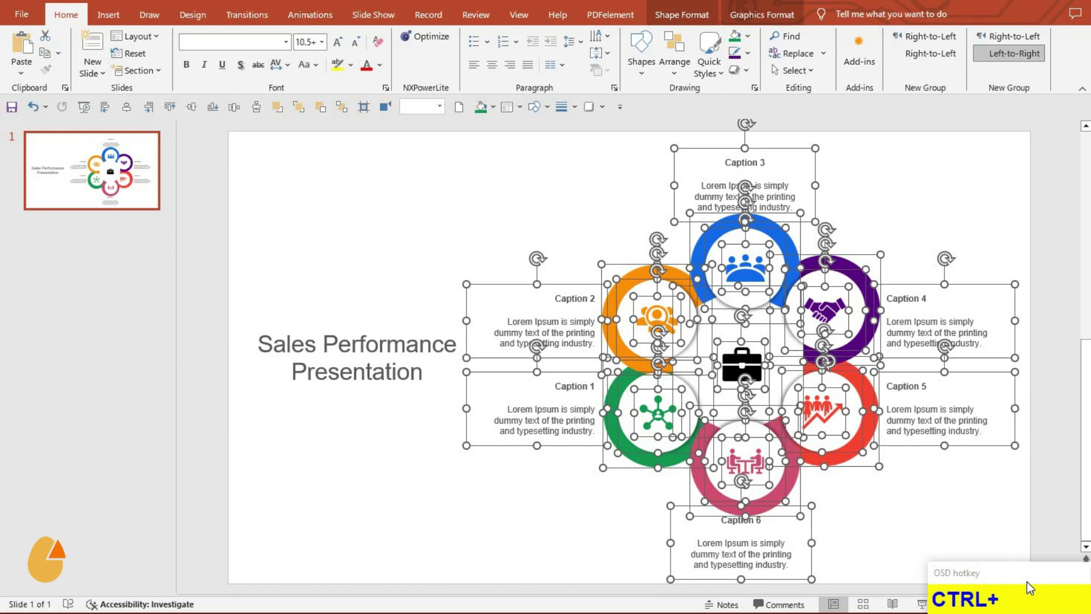
Step: Group the whole infographic with Ctrl+G, align it to the middle, and shift it slightly right beside the title
{"action": "key", "text": "ctrl+g"}
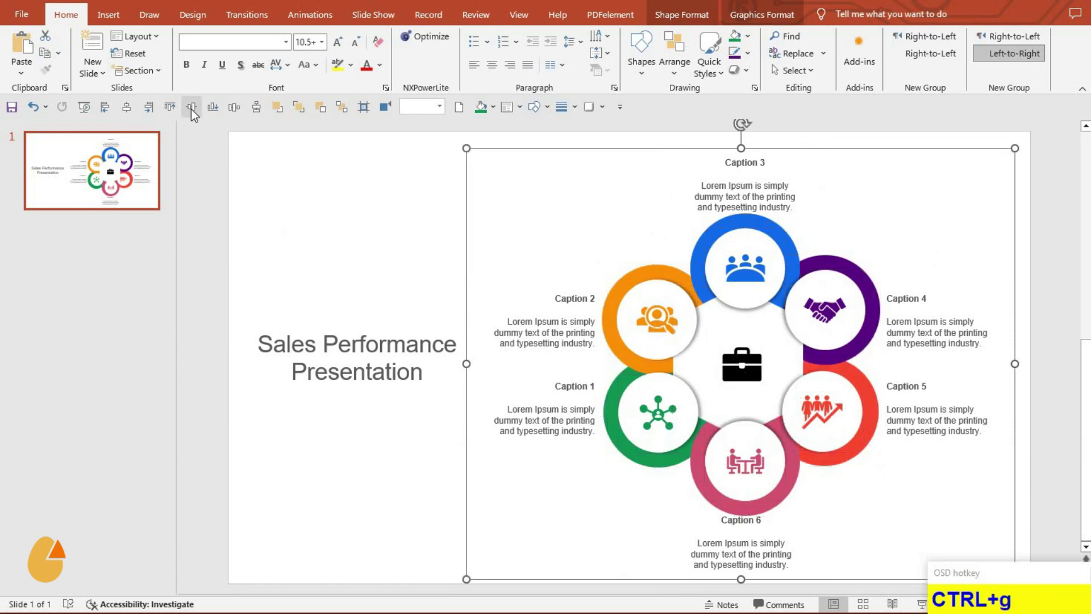
{"action": "left_click", "coordinate": [193, 113]}
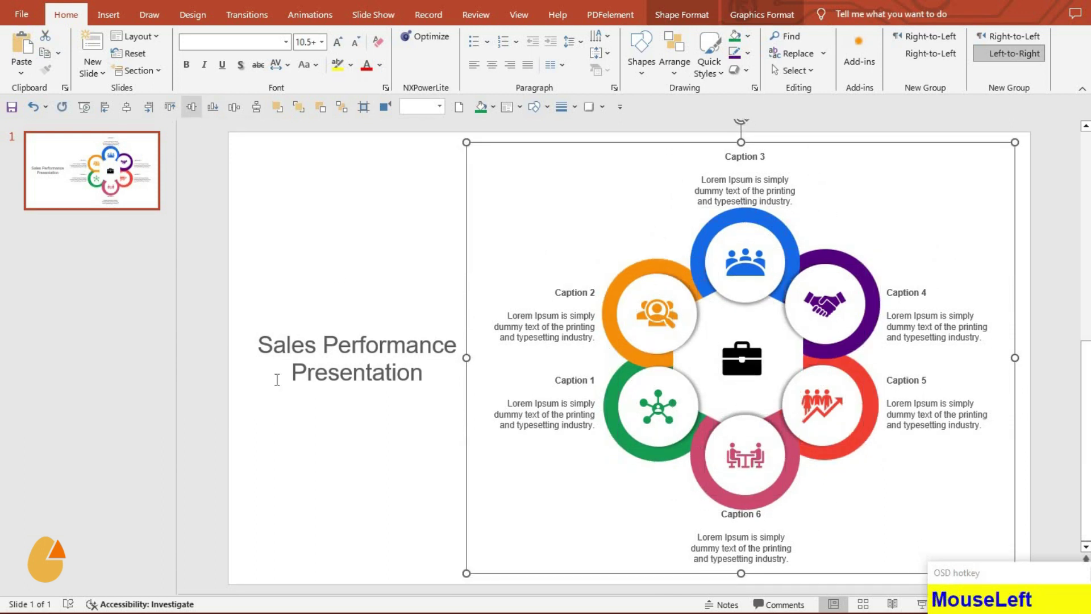
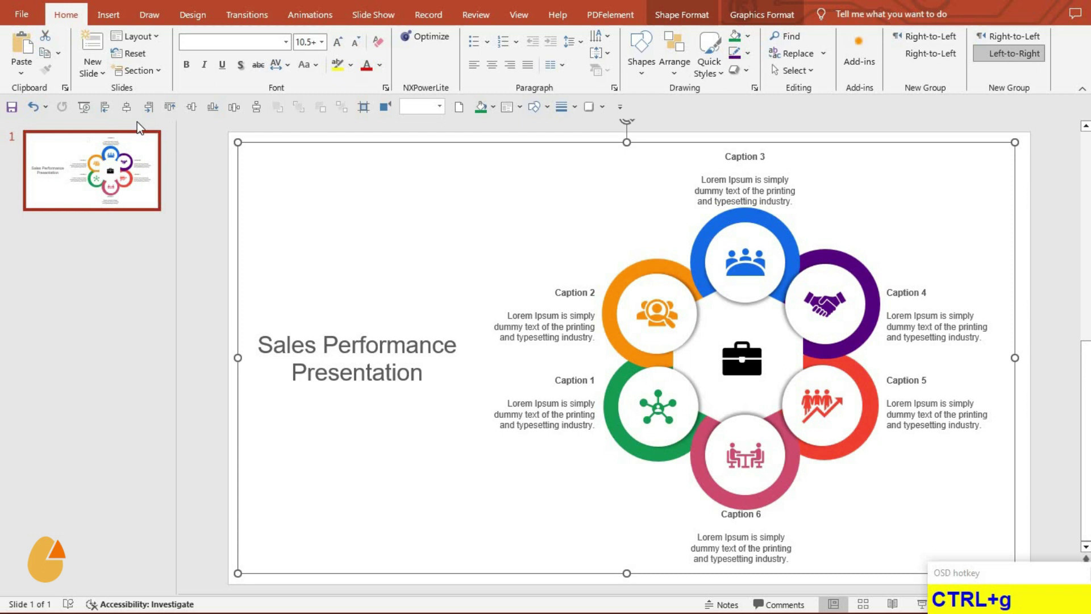
{"action": "left_click_drag", "start_coordinate": [182, 137], "coordinate": [195, 112]}
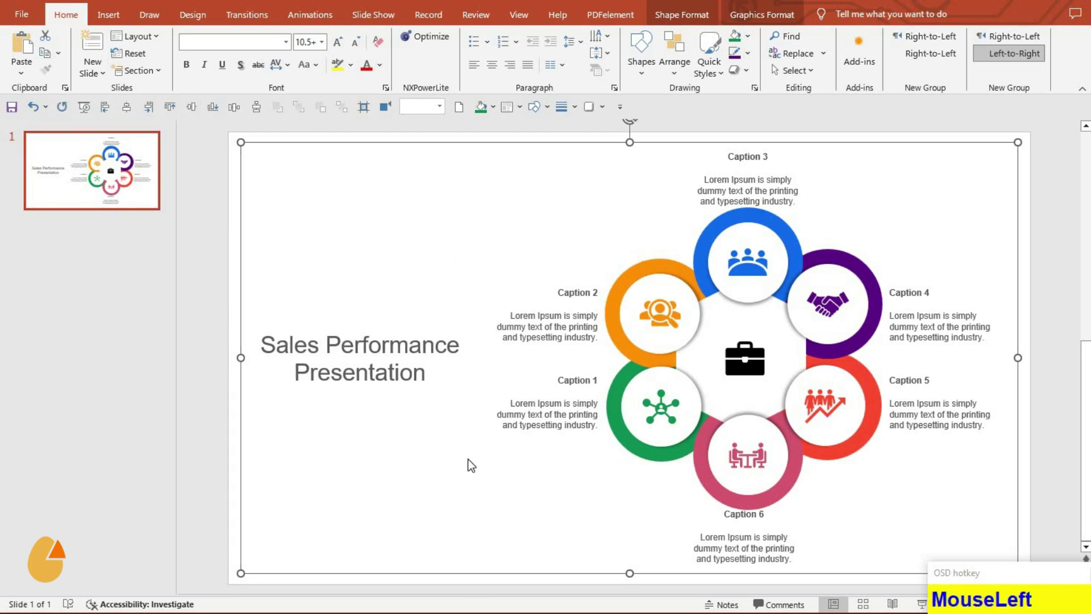